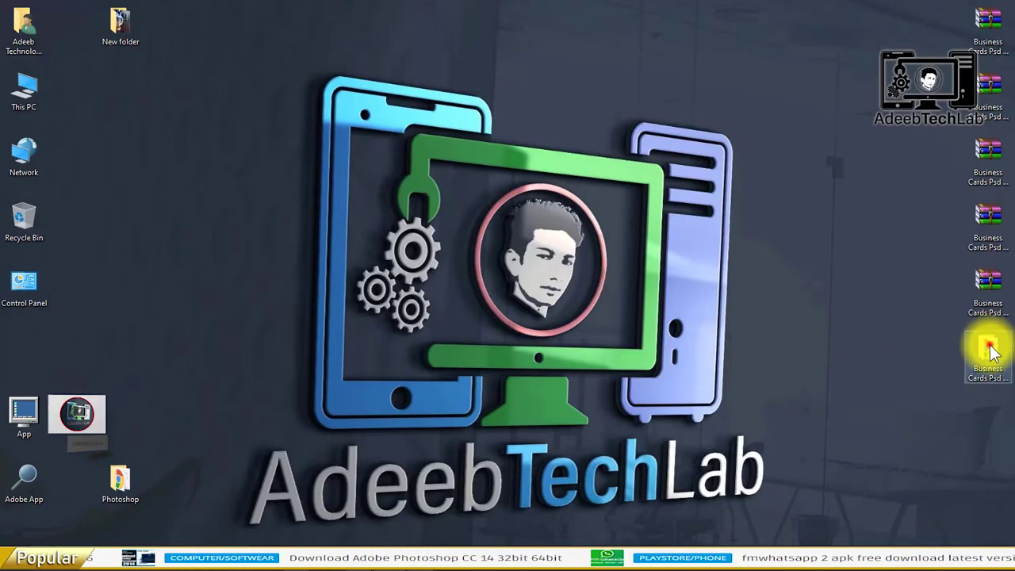
Step: Open the Business Cards Psd By Adeeb Technology Lab folder in File Explorer
click(993, 351)
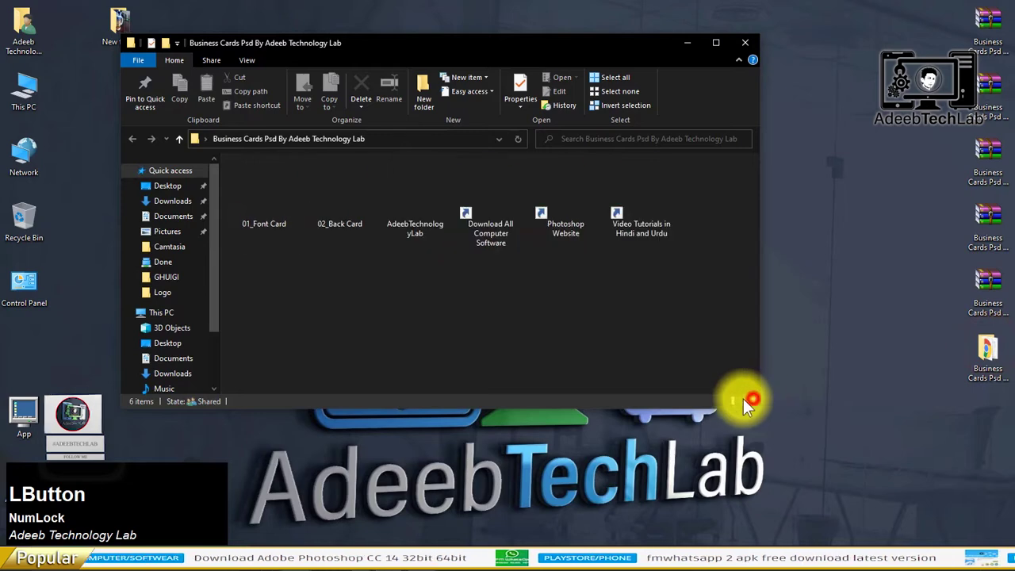
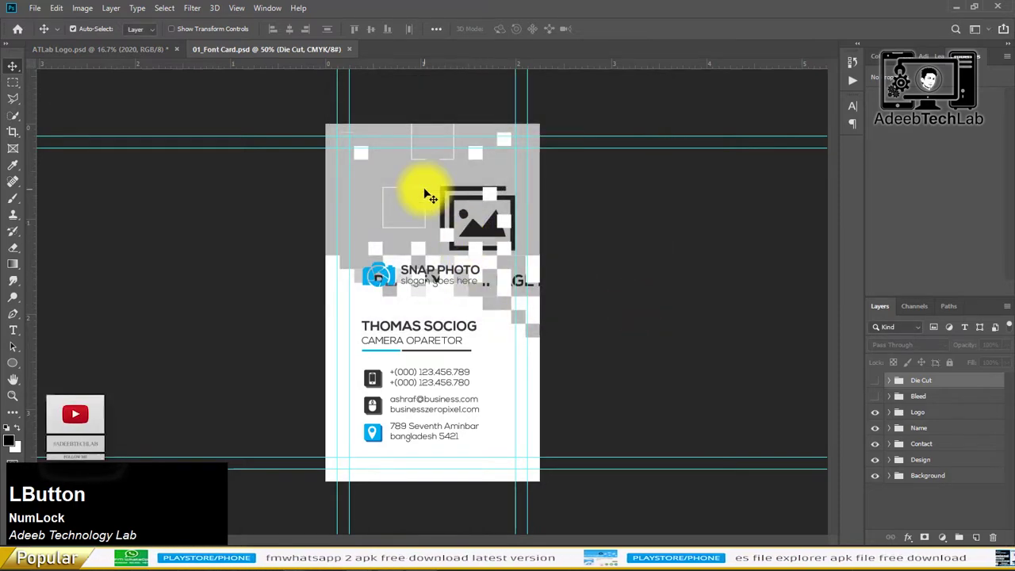
Step: Place the robot photo from Downloads into the front card's 'Double click to change' photo placeholder
scroll(up, 3)
scroll(up, 3)
click(369, 217)
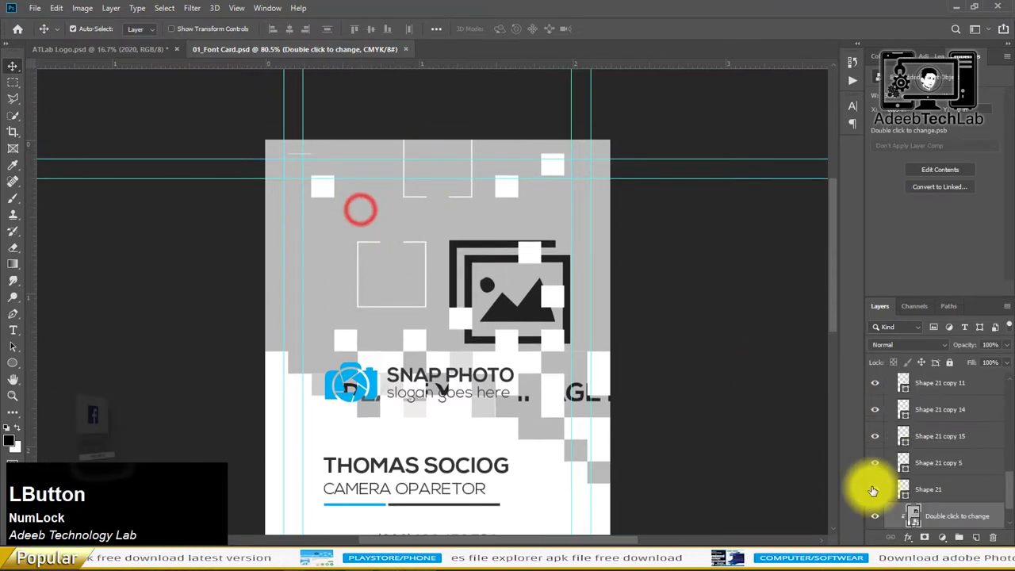
scroll(down, 3)
click(880, 477)
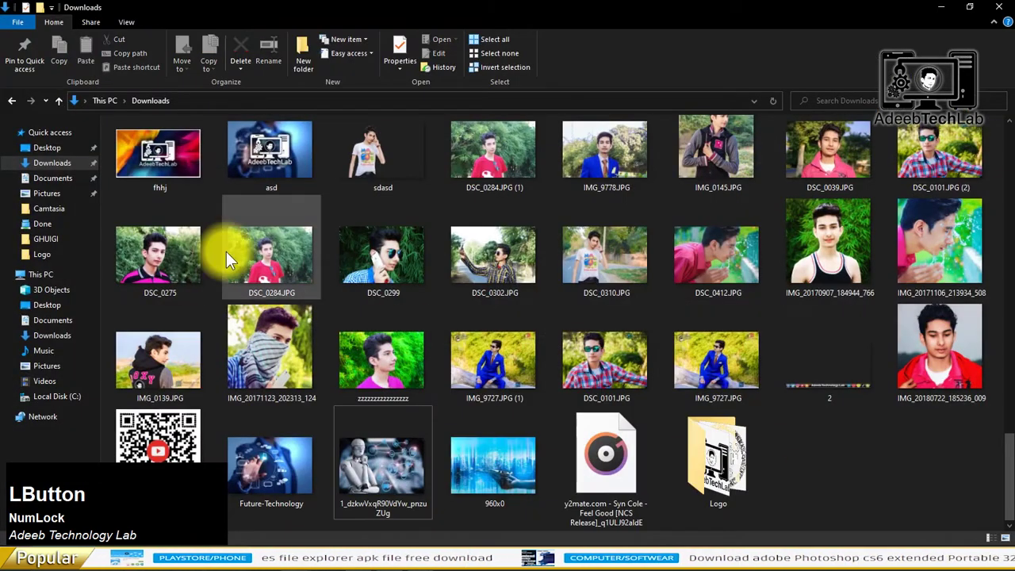
key(Return)
click(946, 498)
key(Delete)
click(944, 477)
Step: Clip the robot photo to the placeholder and enlarge it to cover the card's top
right_click(943, 476)
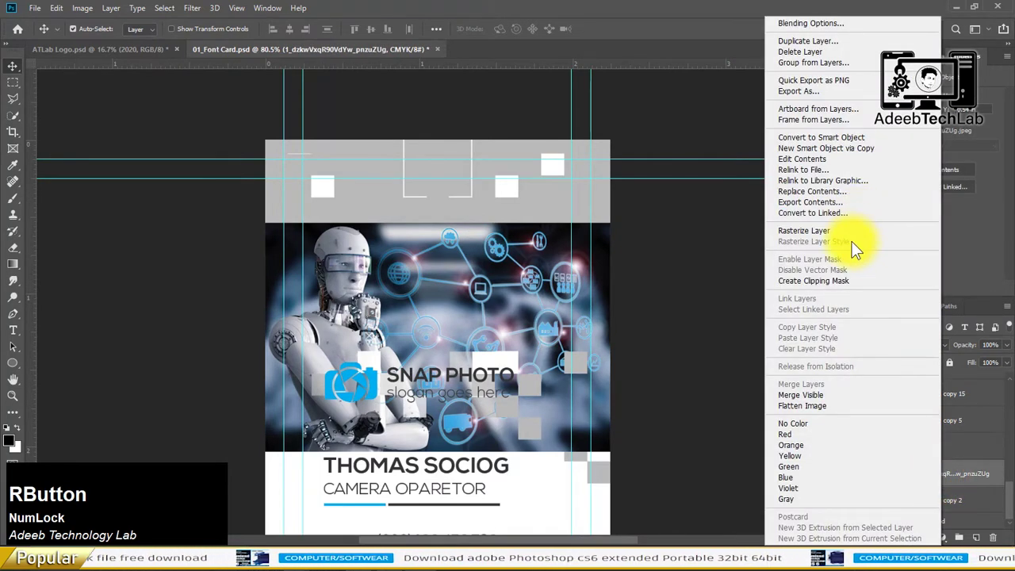
click(836, 290)
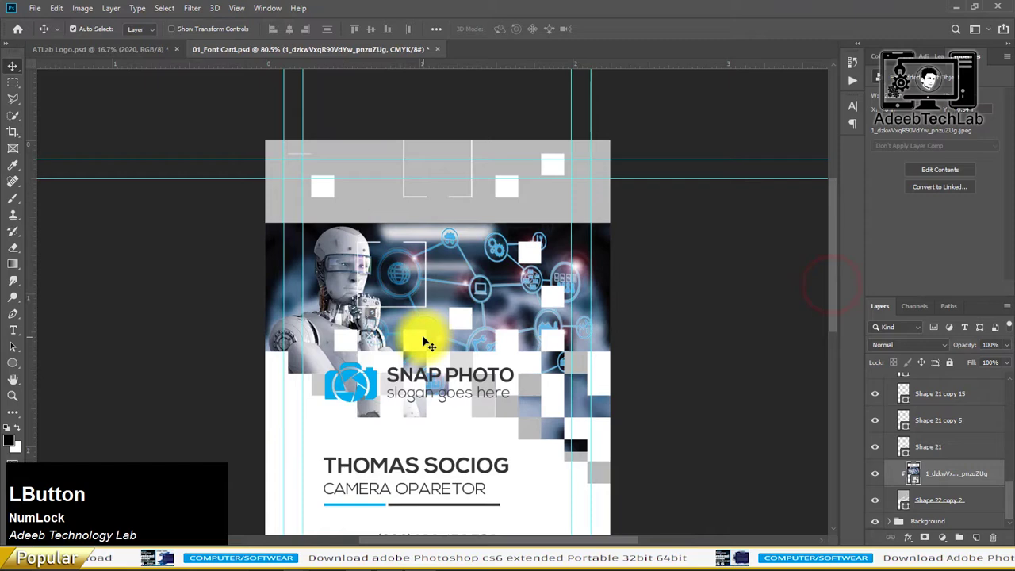
key(ctrl+t)
click(443, 286)
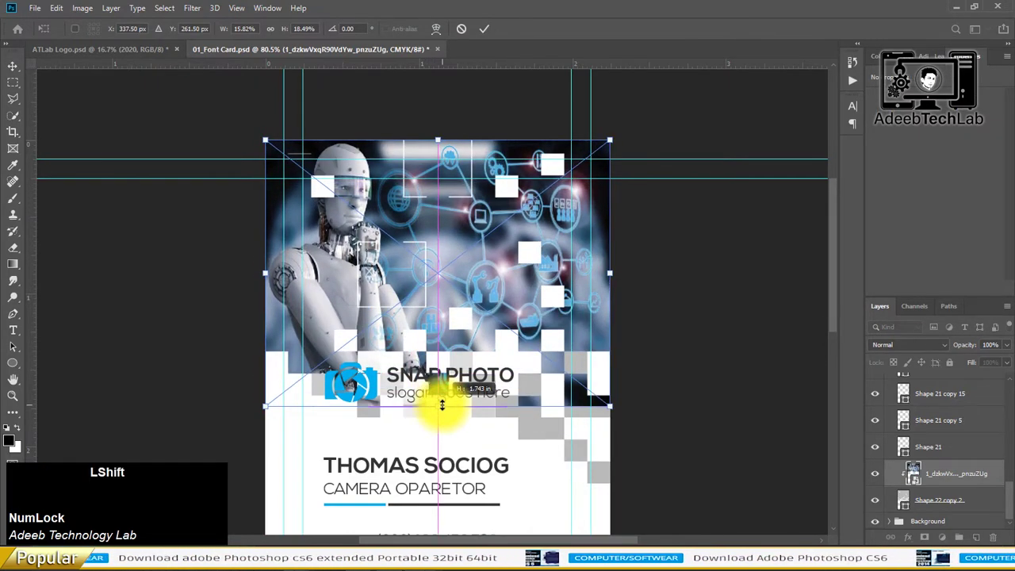
key(Return)
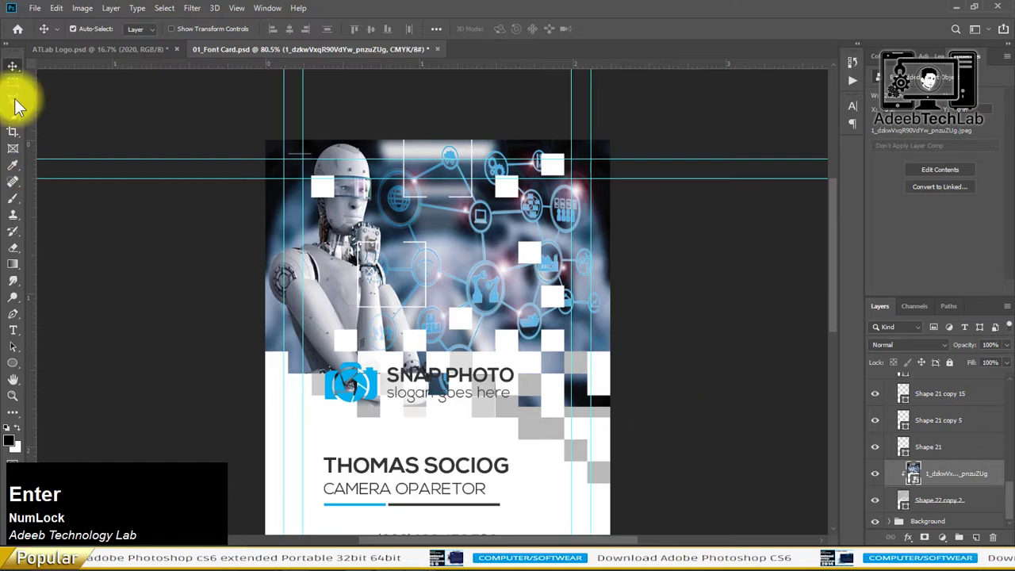
Step: Copy the photo's lower strip to a new layer, stretch it downward and reorder it
click(22, 90)
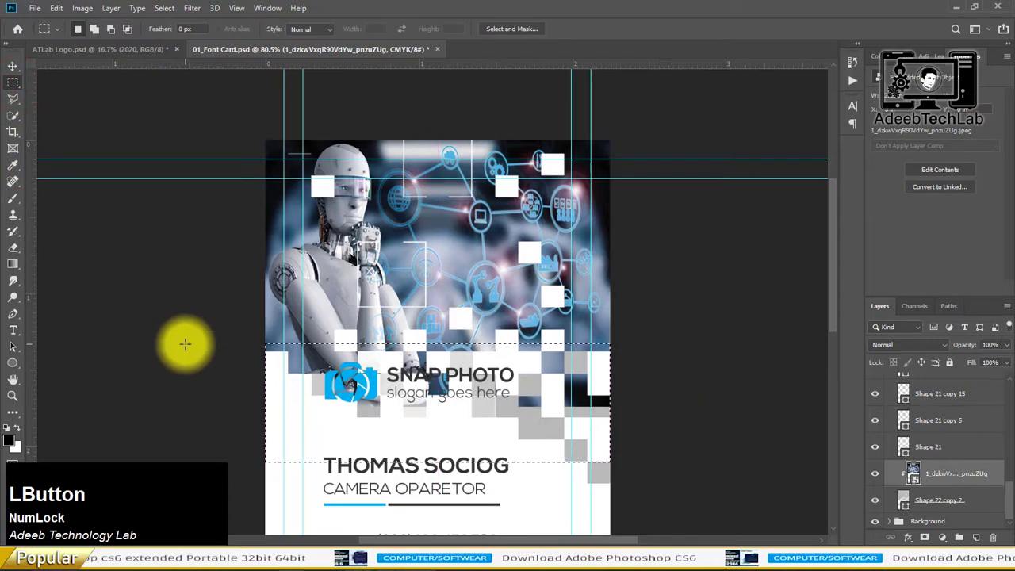
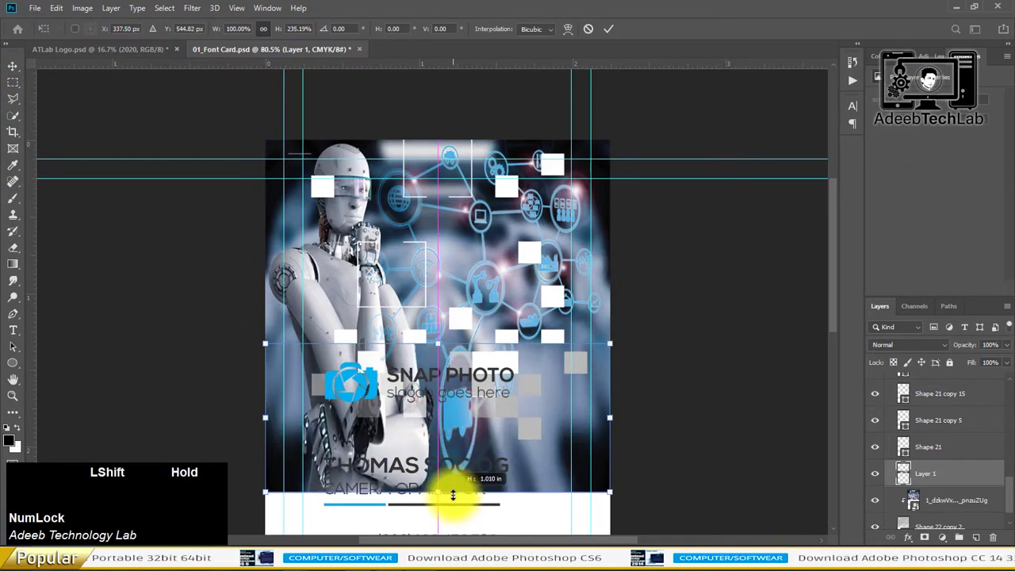
key(Return)
click(968, 480)
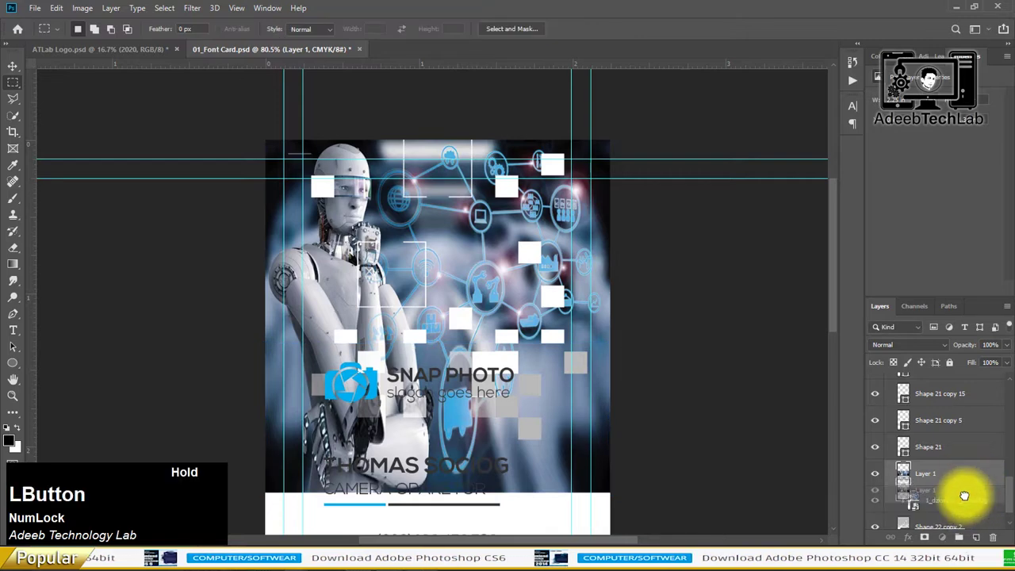
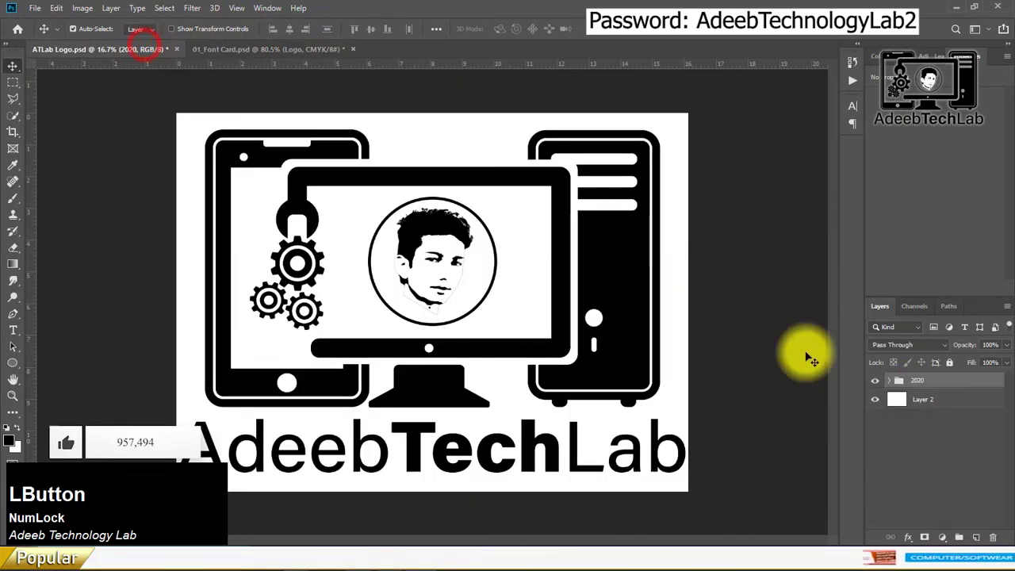
Step: Copy the AdeebTechLab logo group and paste it into the front card document
key(ctrl+c)
click(222, 130)
key(ctrl+v)
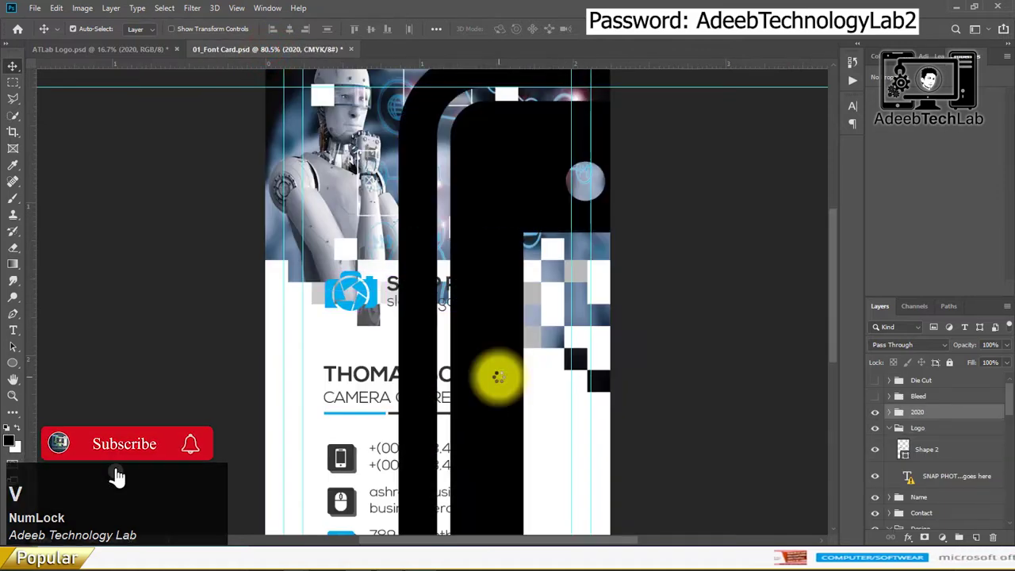
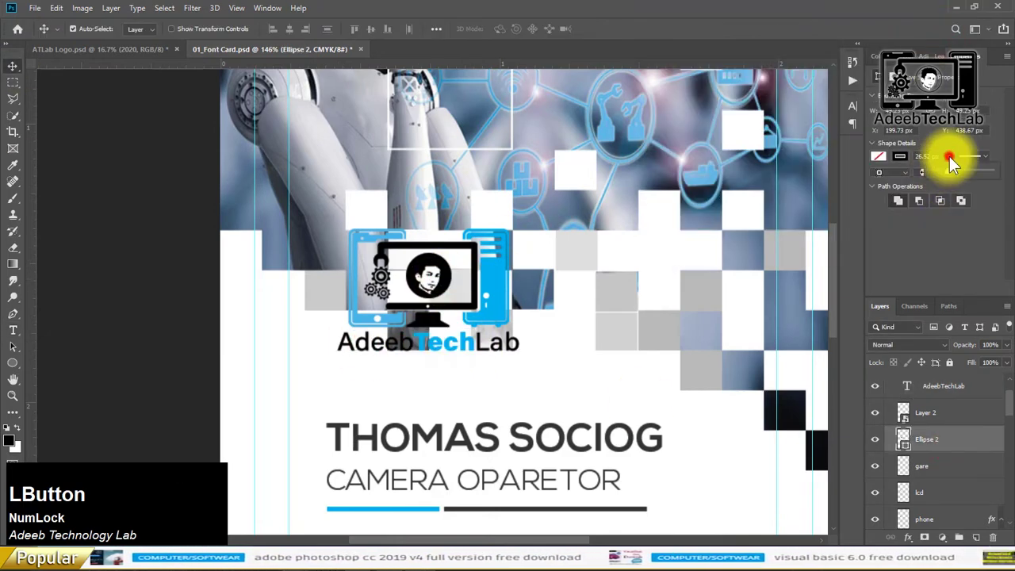
Step: Replace the name text with 'I am A YouTuber' copied from the Downloads window
scroll(down, 3)
click(465, 309)
key(alt+Tab)
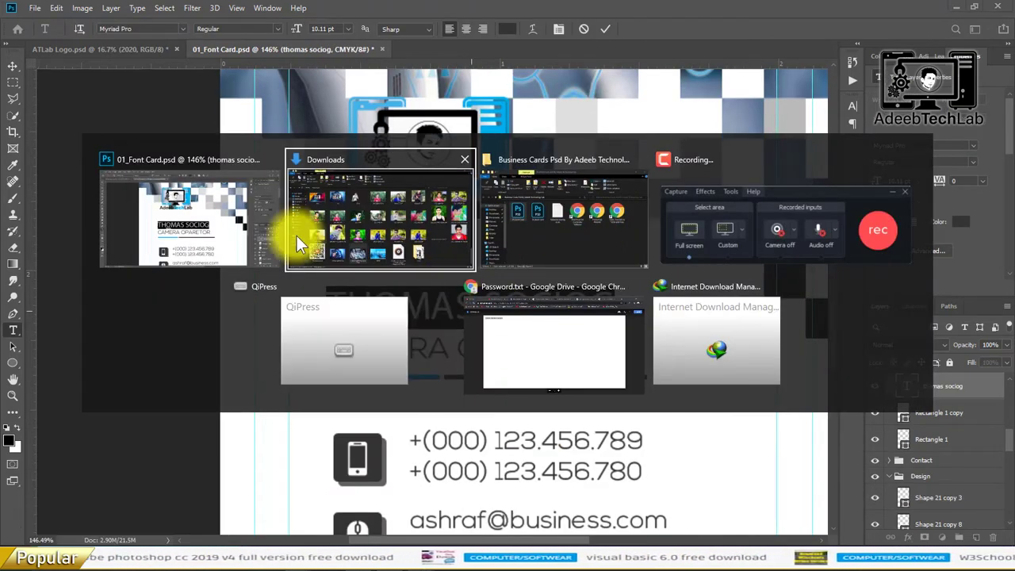
click(648, 124)
key(ctrl+c)
key(alt+Tab)
key(ctrl+v)
click(742, 349)
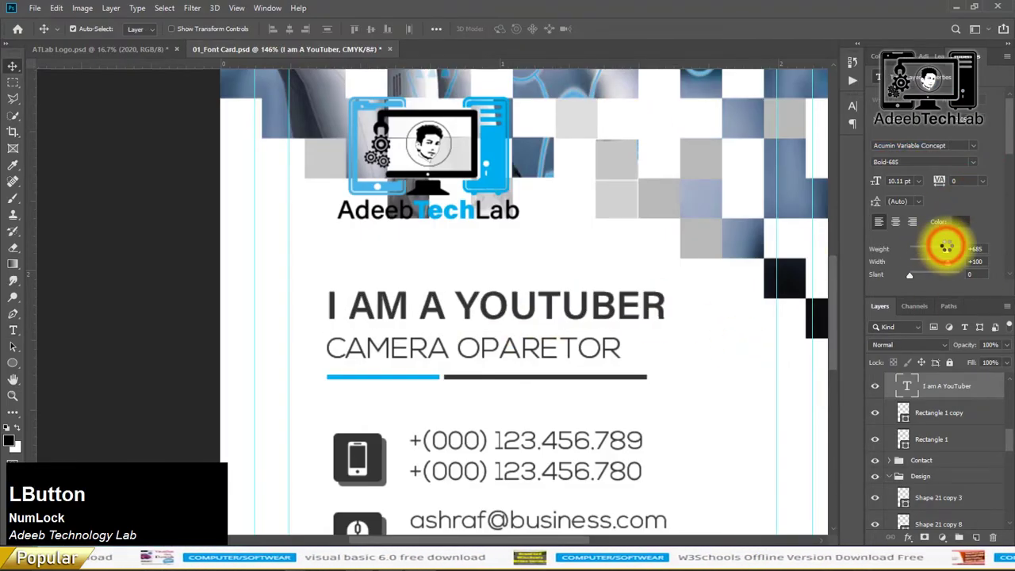
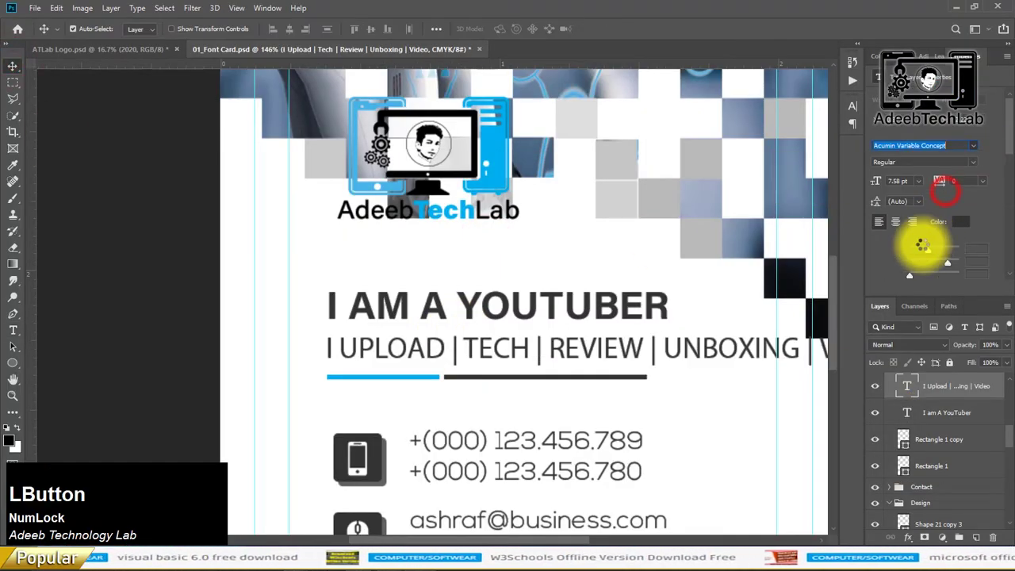
Step: Replace both phone lines with a new +9174... number, accepting the font substitution
scroll(down, 3)
click(537, 324)
key(KP_Add)
key(KP_9)
key(KP_1)
key(KP_7)
key(KP_4)
key(Return)
key(KP_Add)
key(KP_9)
click(557, 402)
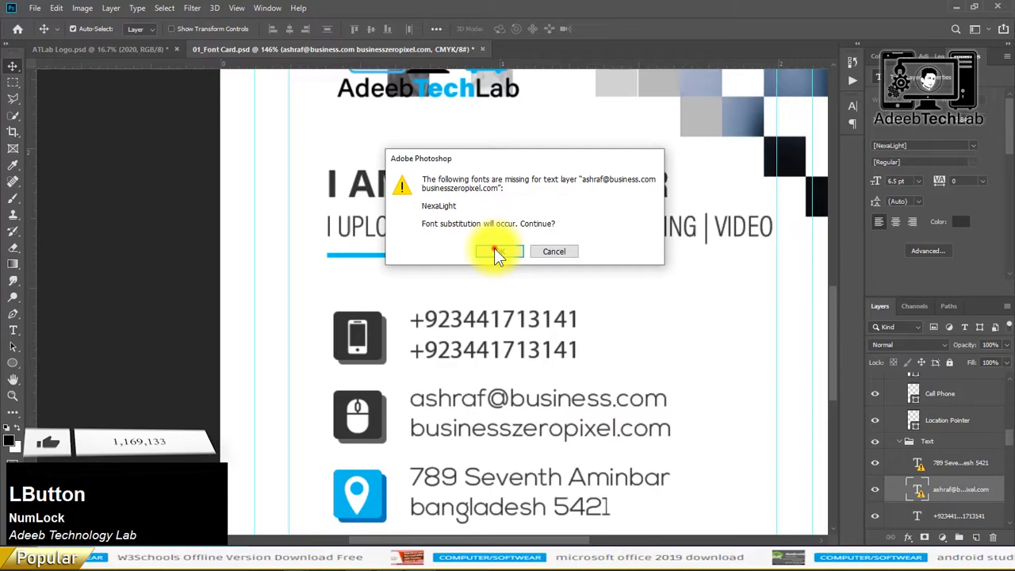
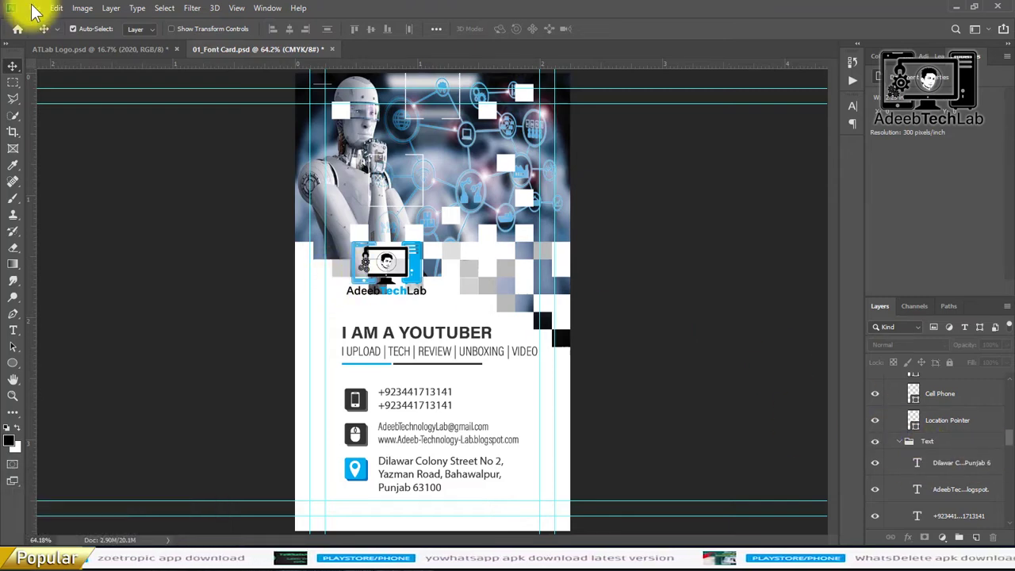
Step: Merge the card artwork group, save the front card as a JPEG, undo the merge and preview the image
click(935, 412)
right_click(935, 412)
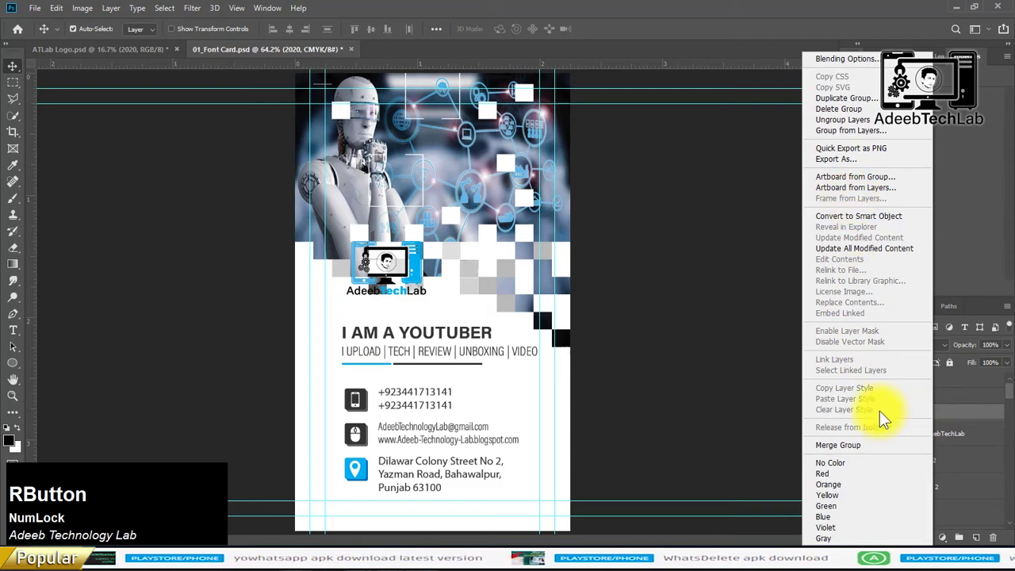
click(867, 449)
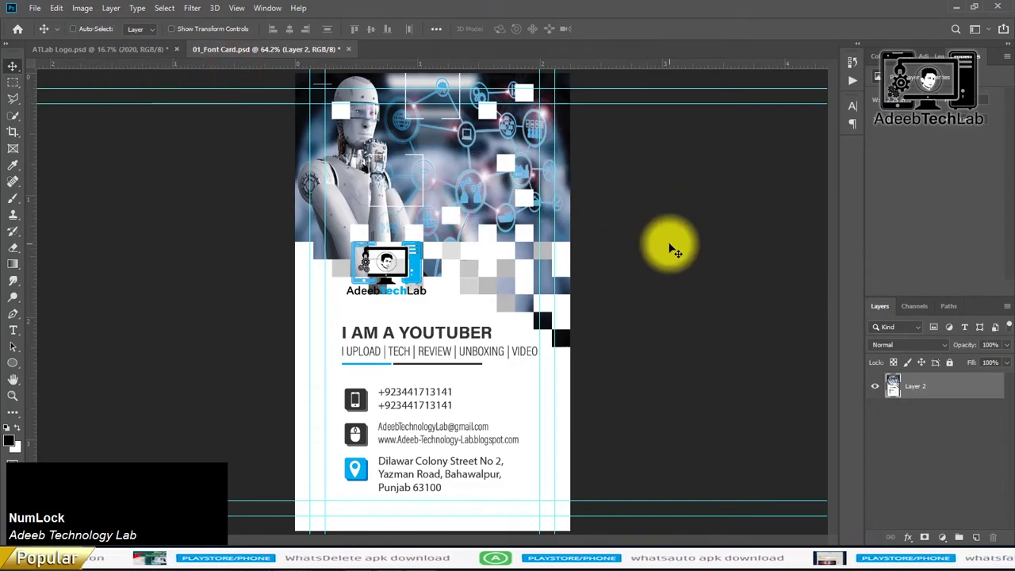
key(s)
click(429, 431)
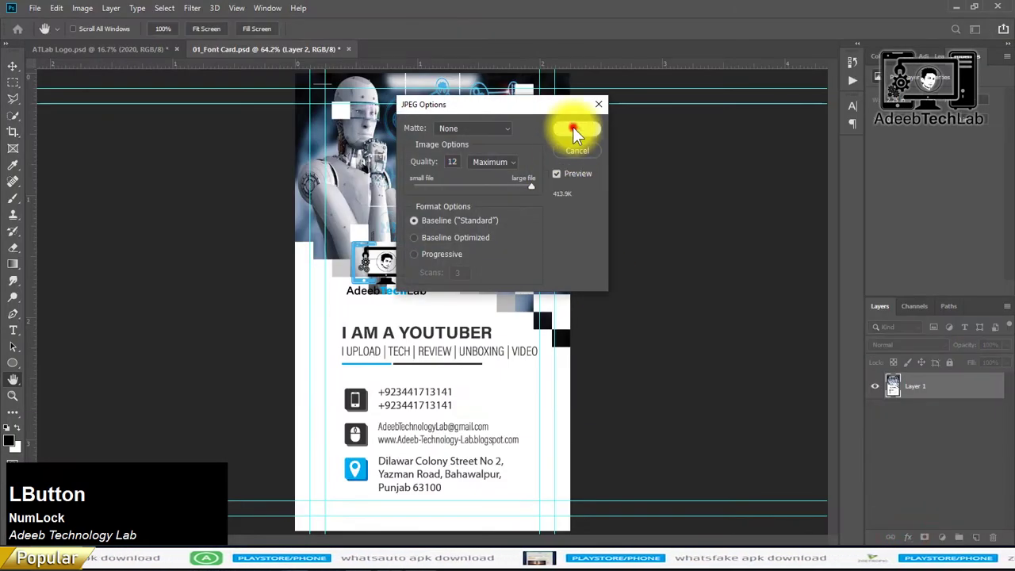
key(ctrl+z)
click(748, 258)
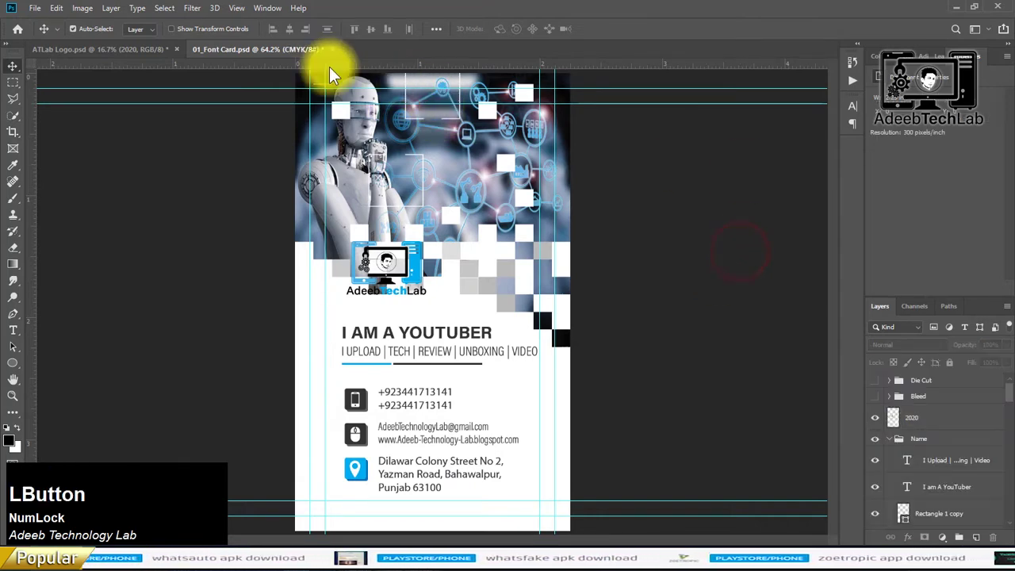
key(ctrl+s)
click(957, 7)
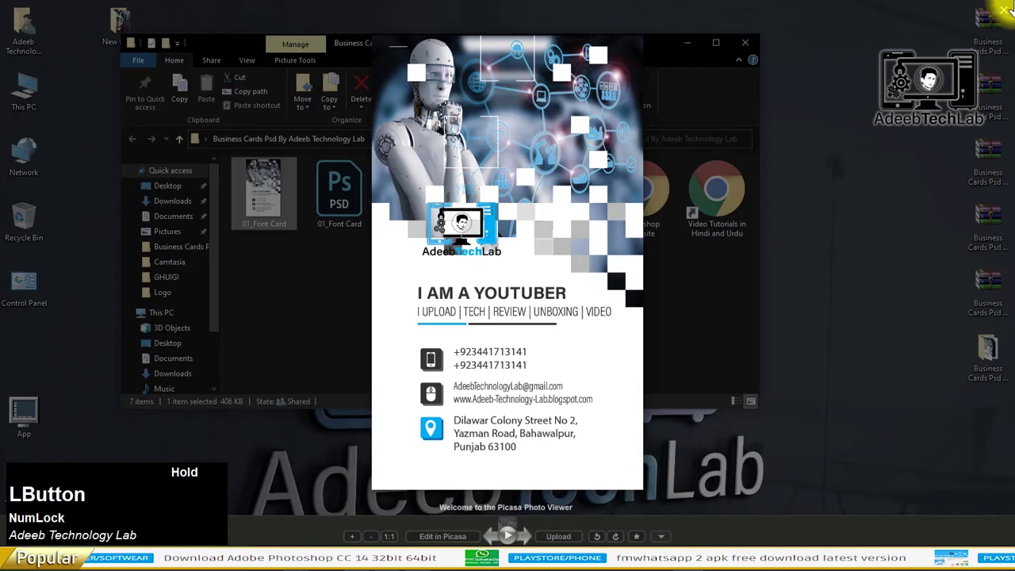
Step: Open 02_Back Card.psd from File Explorer into Photoshop
right_click(424, 189)
click(460, 204)
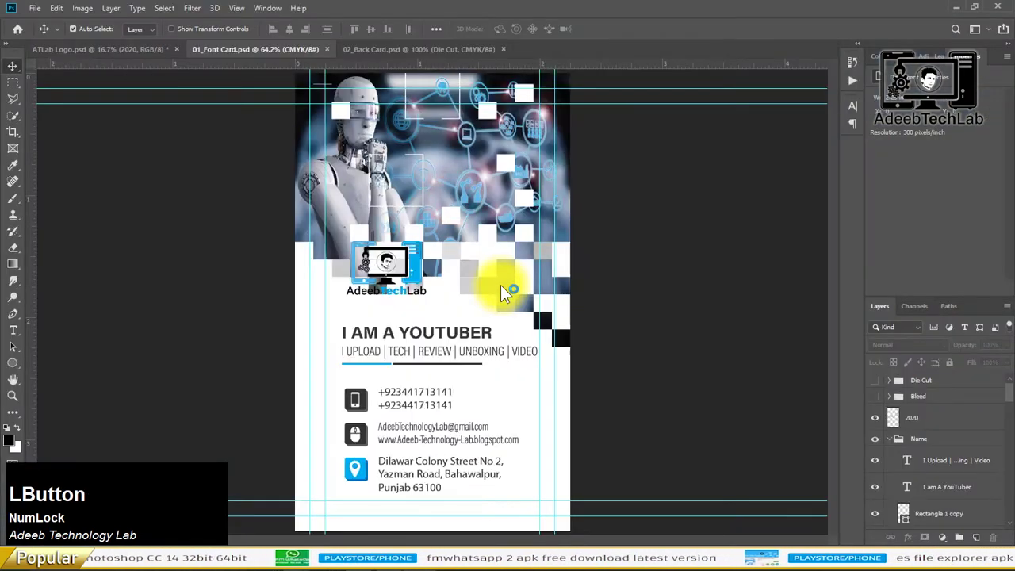
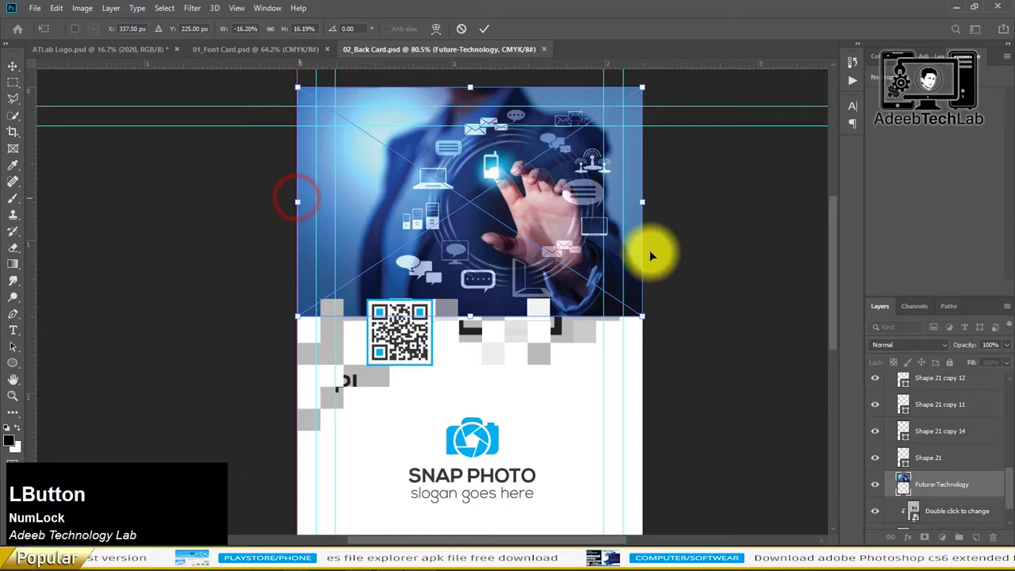
Step: Fit the Future-Technology photo into the back card's top smart object area
key(Return)
click(959, 518)
key(Delete)
right_click(973, 490)
click(872, 286)
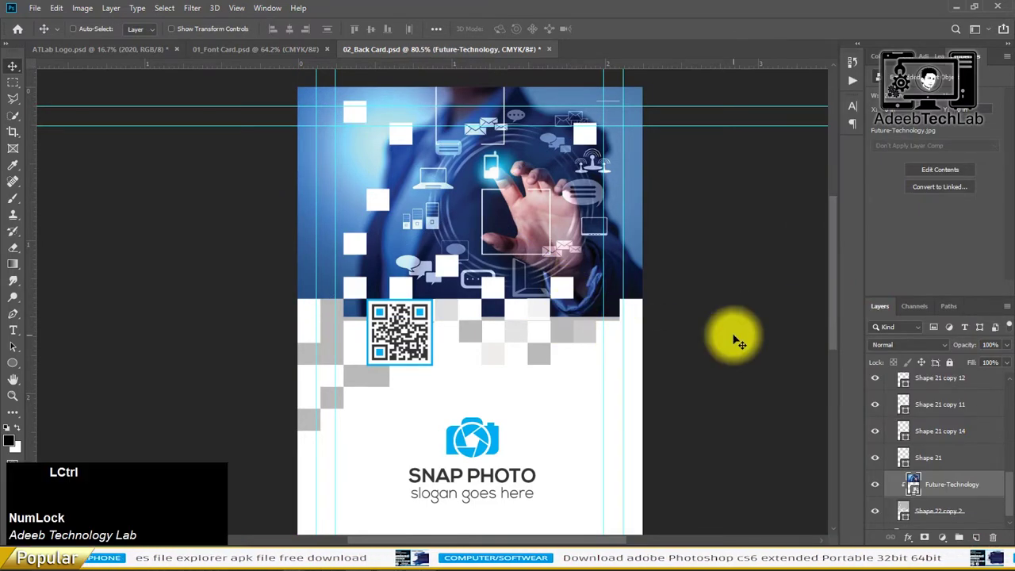
Step: Duplicate the photo layer and flip the copy vertically
key(ctrl+j)
key(ctrl+t)
right_click(516, 184)
click(552, 351)
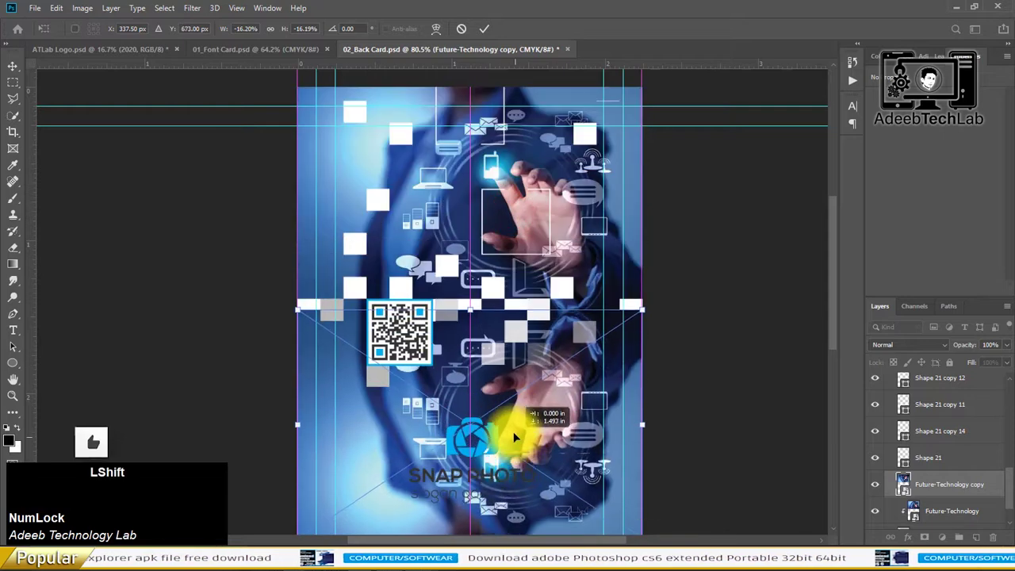
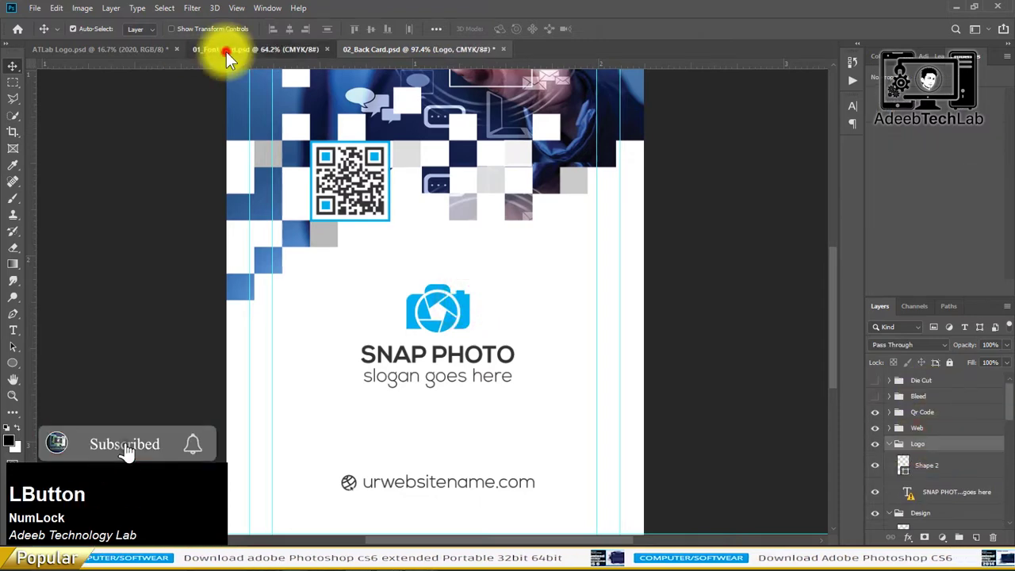
Step: Paste the AdeebTechLab logo into the back card and close the front card document
key(ctrl+z)
scroll(up, 3)
click(934, 416)
key(ctrl+c)
click(393, 51)
key(ctrl+v)
key(ctrl+t)
click(453, 312)
key(Return)
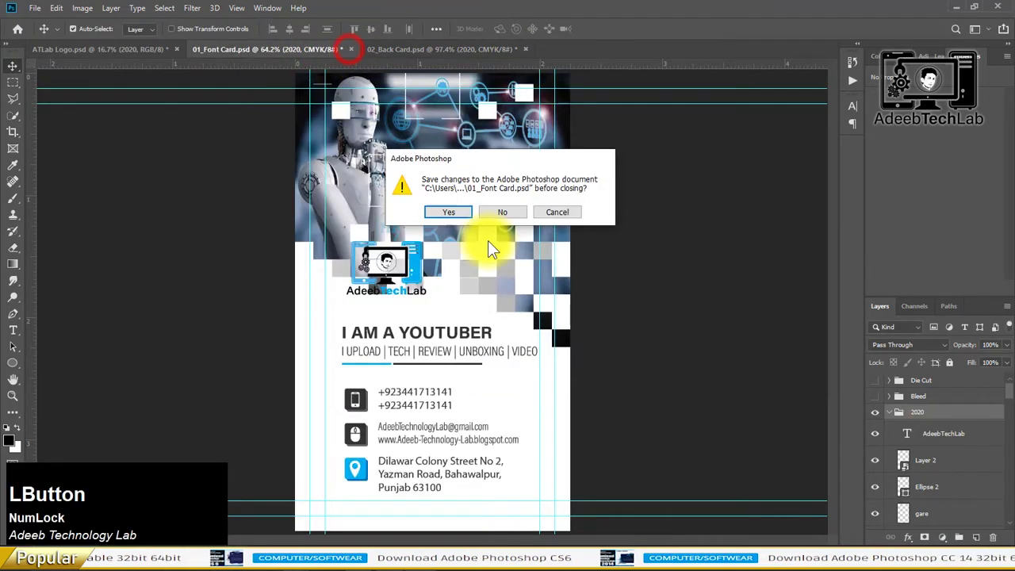
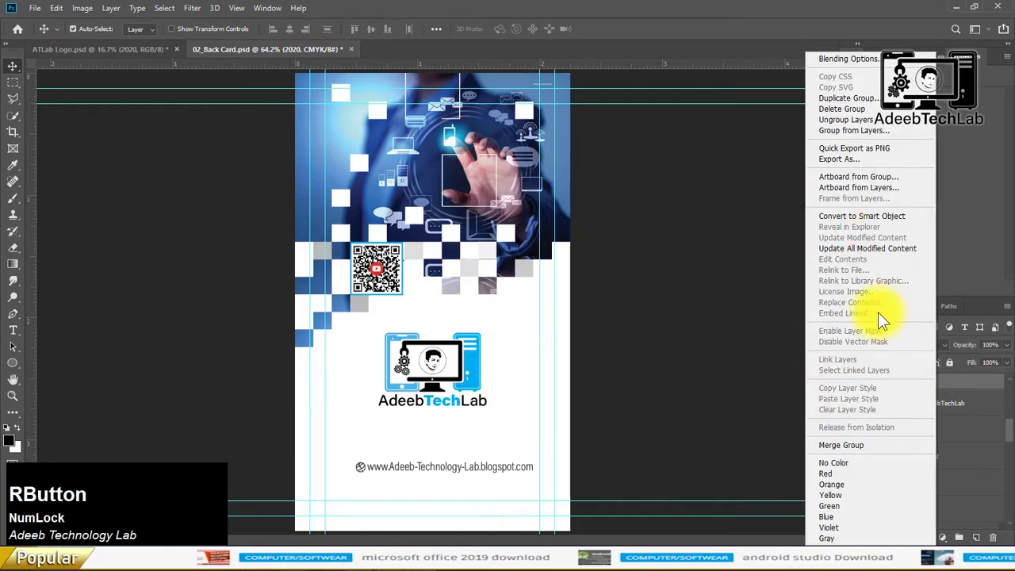
Step: Merge the back card group and save it as a JPEG via Save As
click(862, 456)
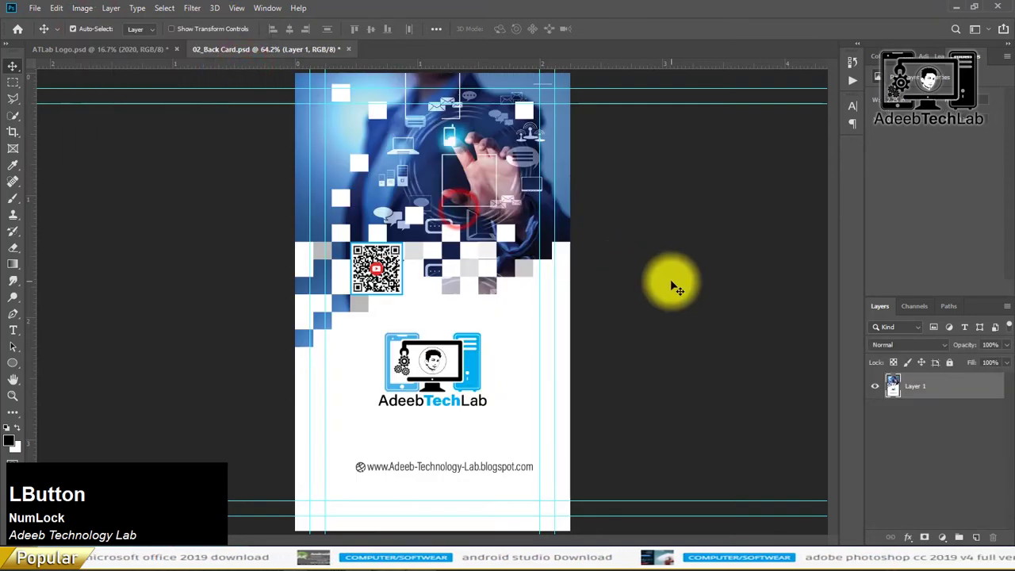
key(ctrl+shift+s)
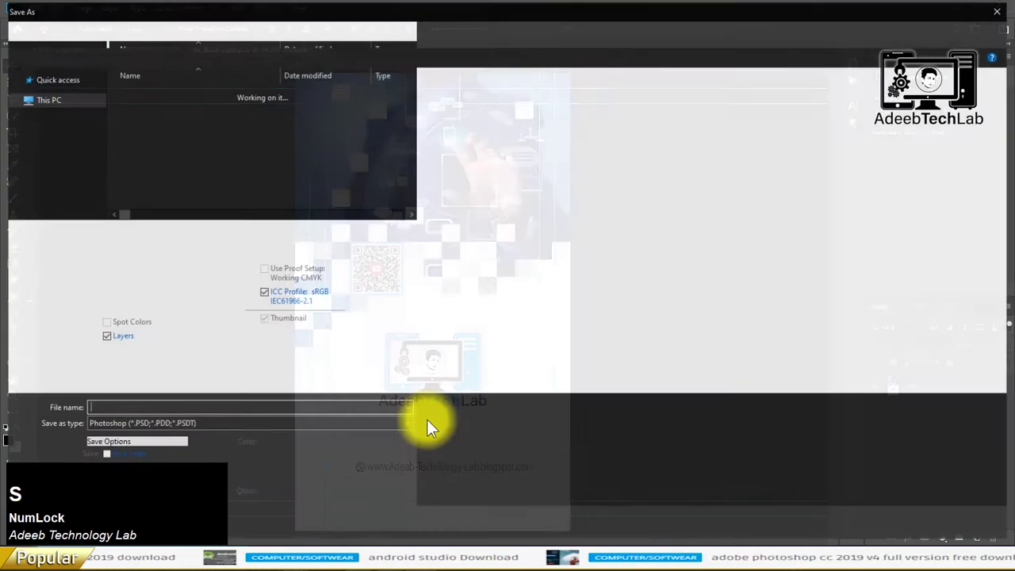
click(419, 427)
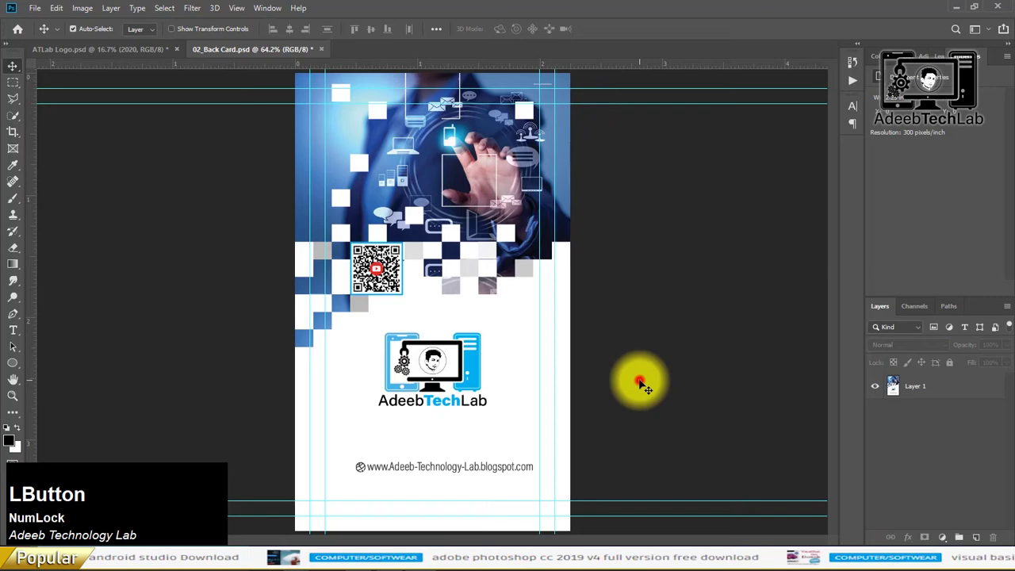
key(ctrl+z)
scroll(up, 3)
click(665, 256)
key(ctrl+s)
scroll(down, 3)
scroll(up, 3)
click(475, 358)
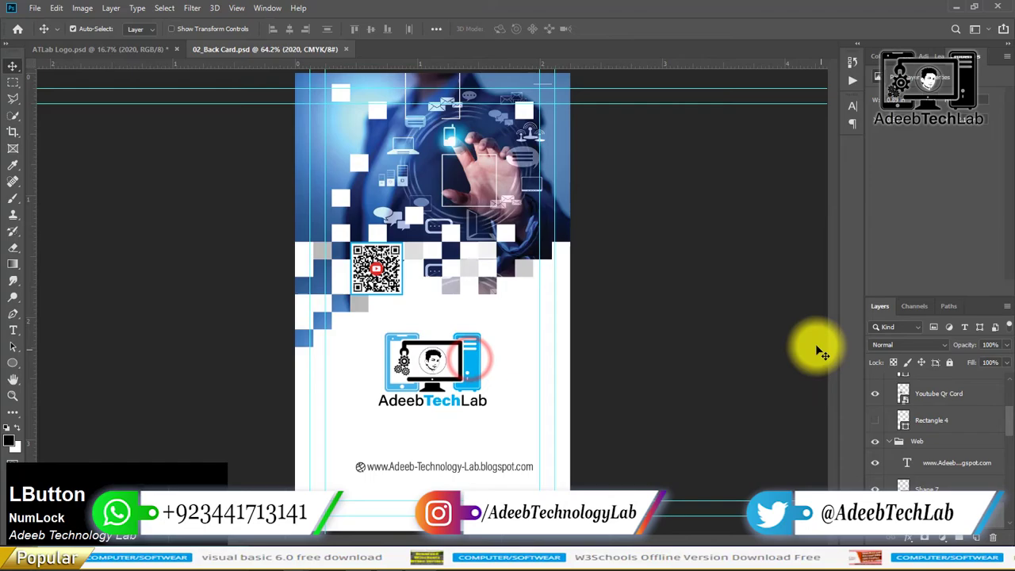